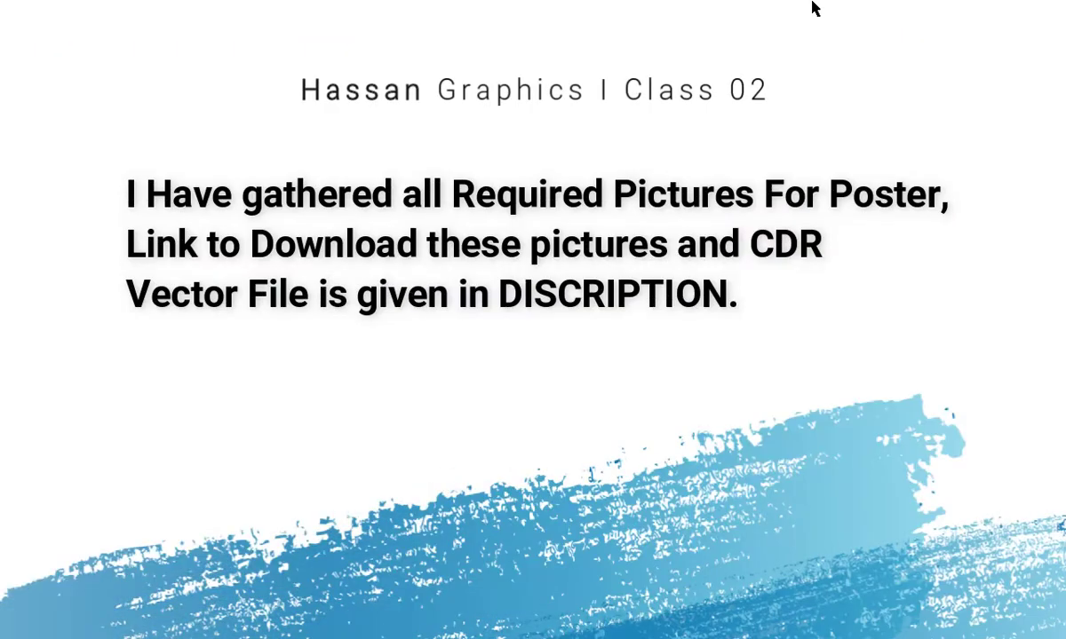
- Leave the intro slide and return to the 14 august poster 2021 document in CorelDRAW 9
click(584, 328)
key(F2)
- Place the green texture bitmap inside the rectangle as a PowerClip, showing teal streaks along its bottom edge
drag(661, 258, 575, 384)
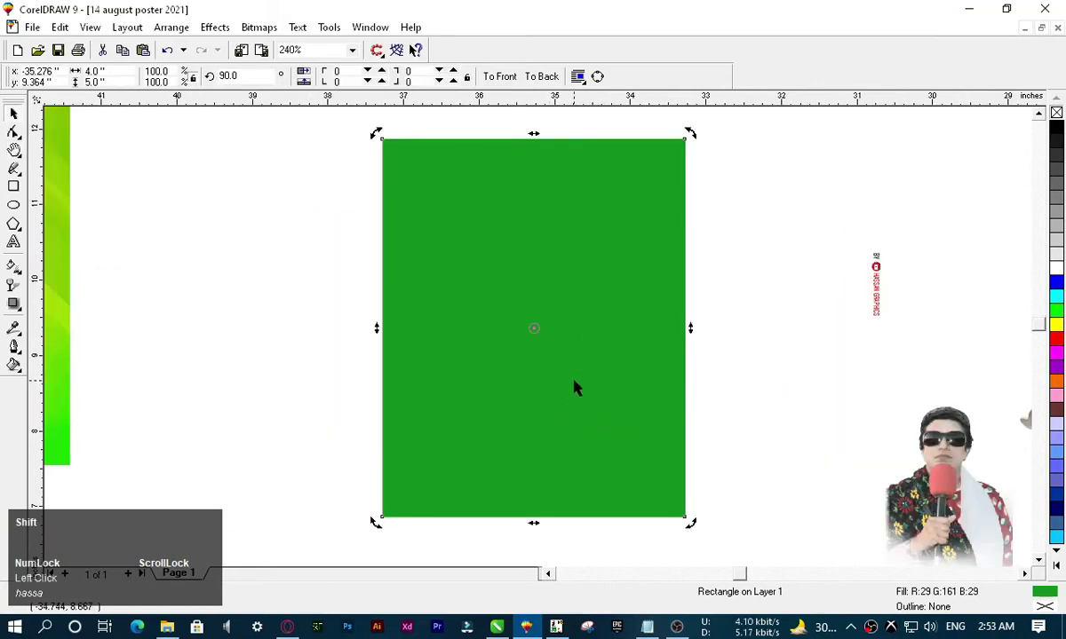
key(F3)
click(463, 288)
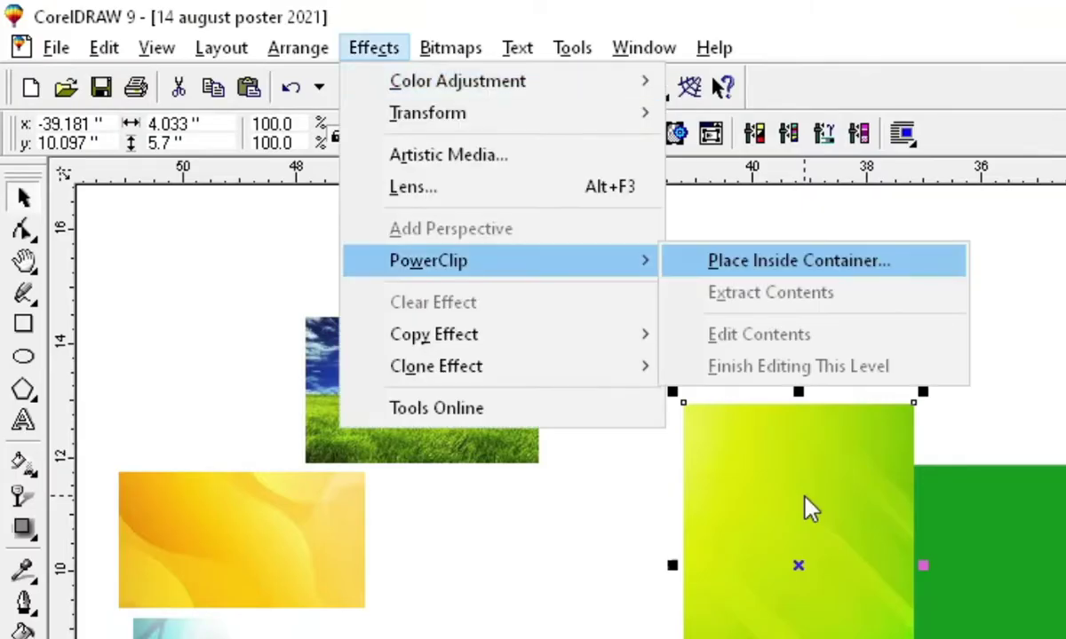
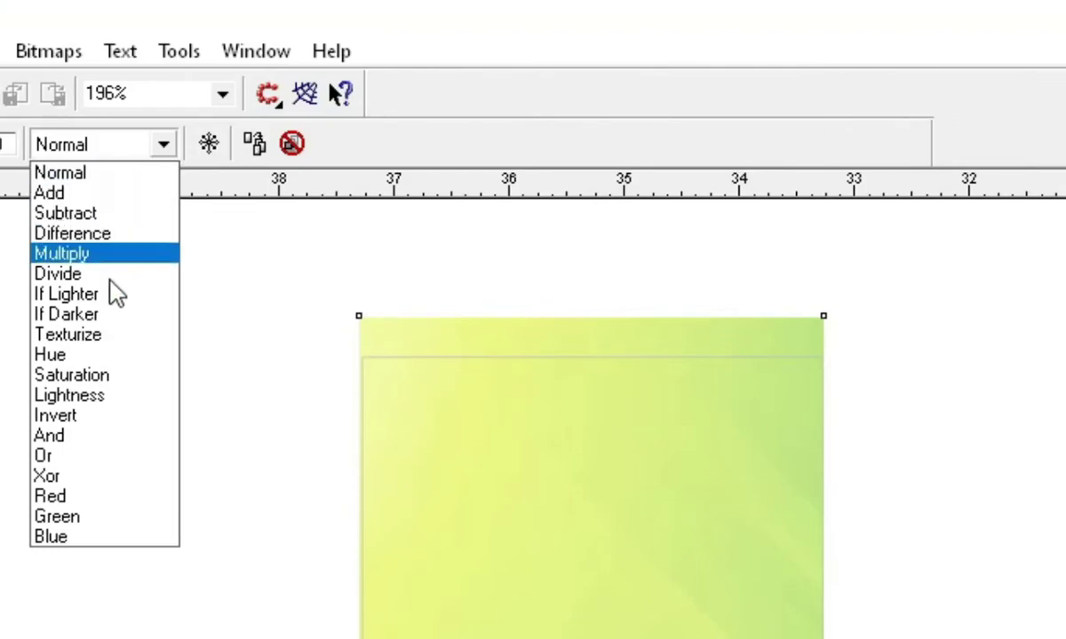
right_click(569, 269)
click(613, 266)
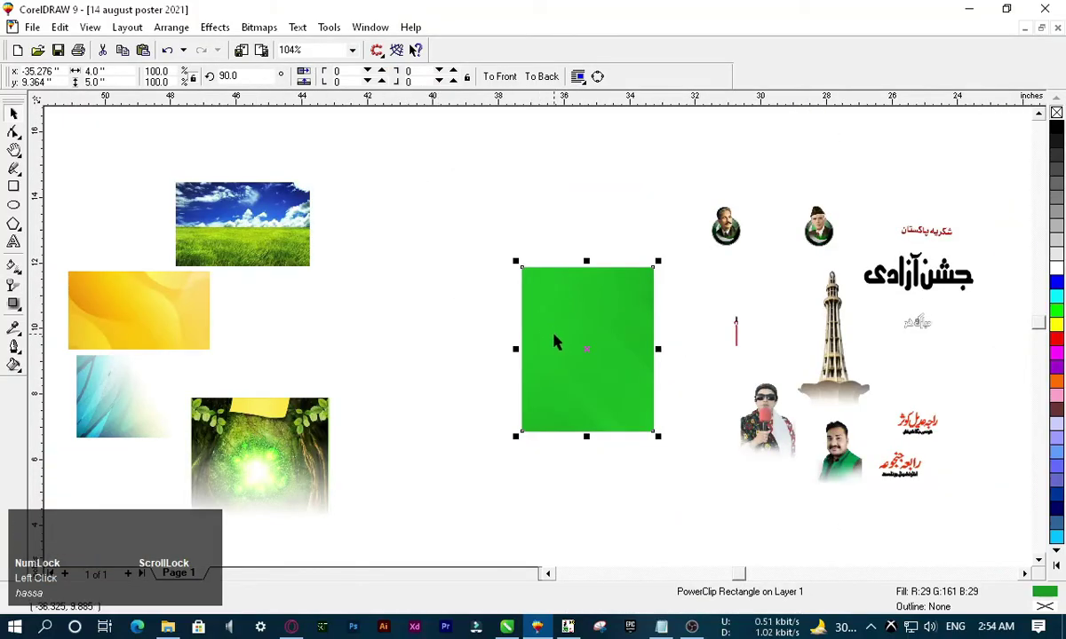
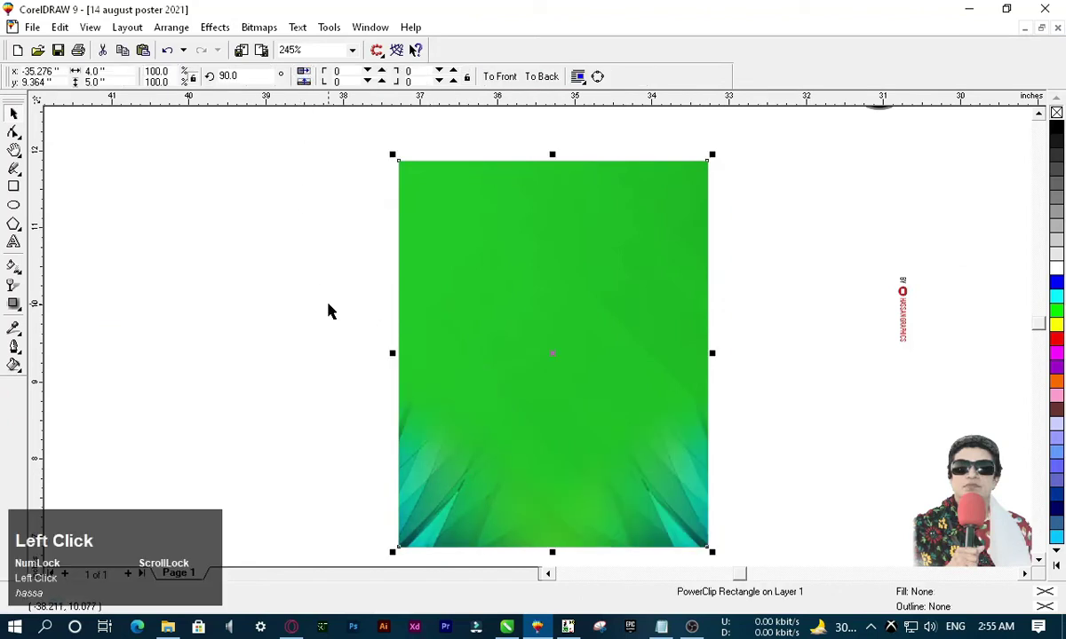
key(F3)
- Edit the PowerClip contents to add a yellow-to-green fountain fill over the teal-streaked background
click(154, 311)
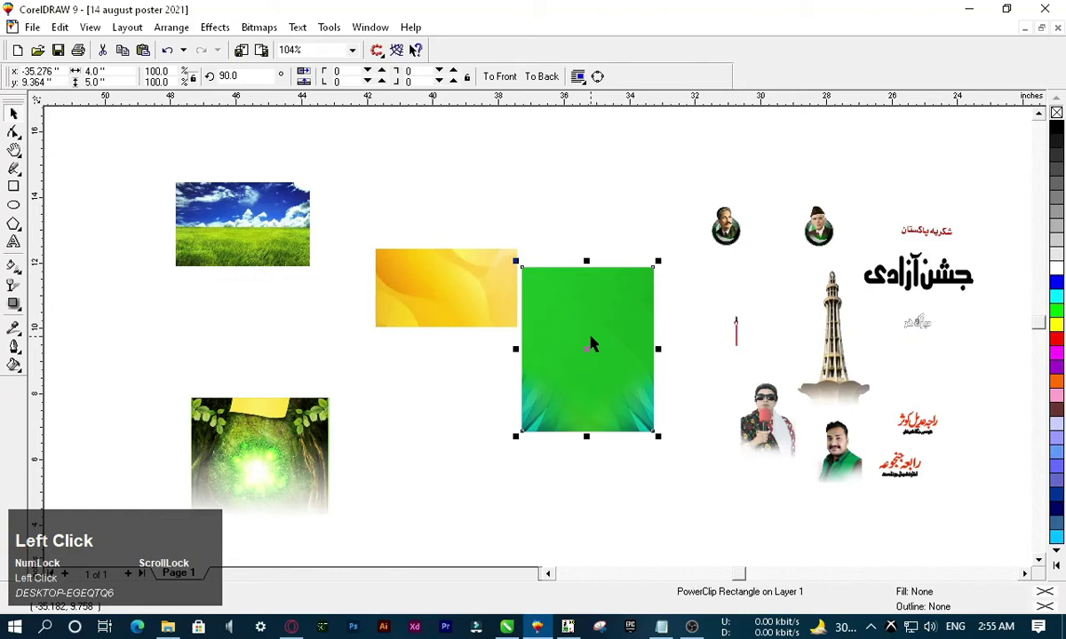
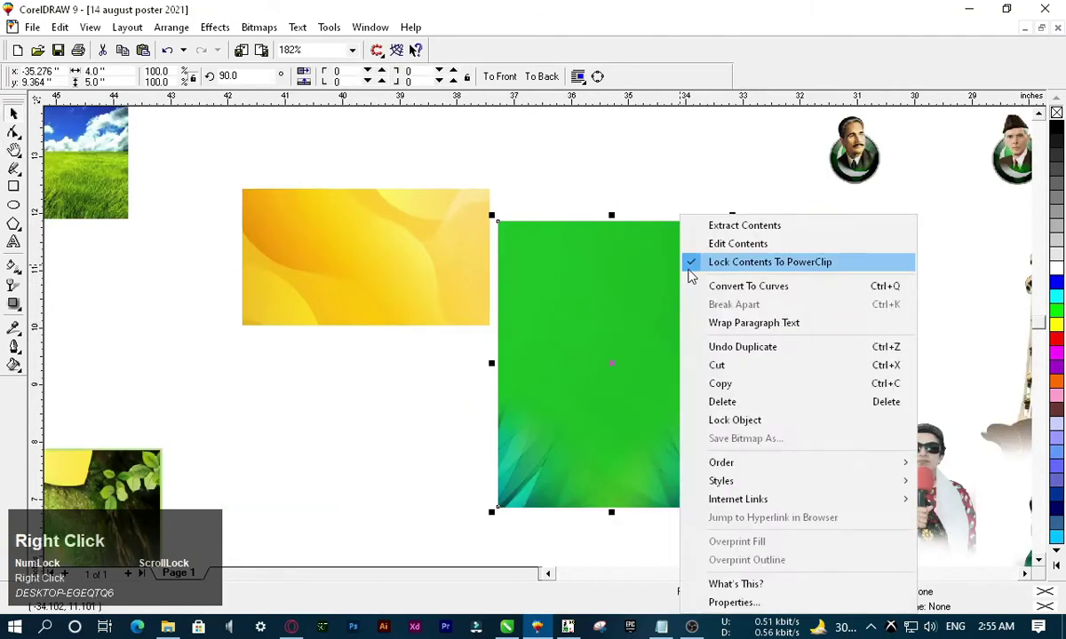
click(739, 246)
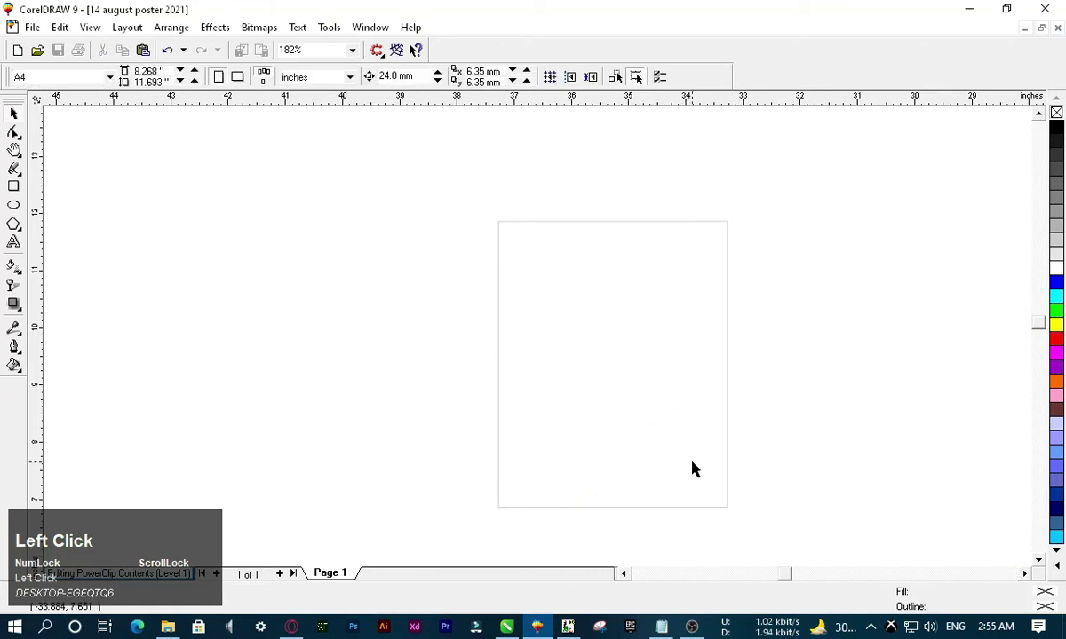
key(alt+c)
key(w)
click(469, 214)
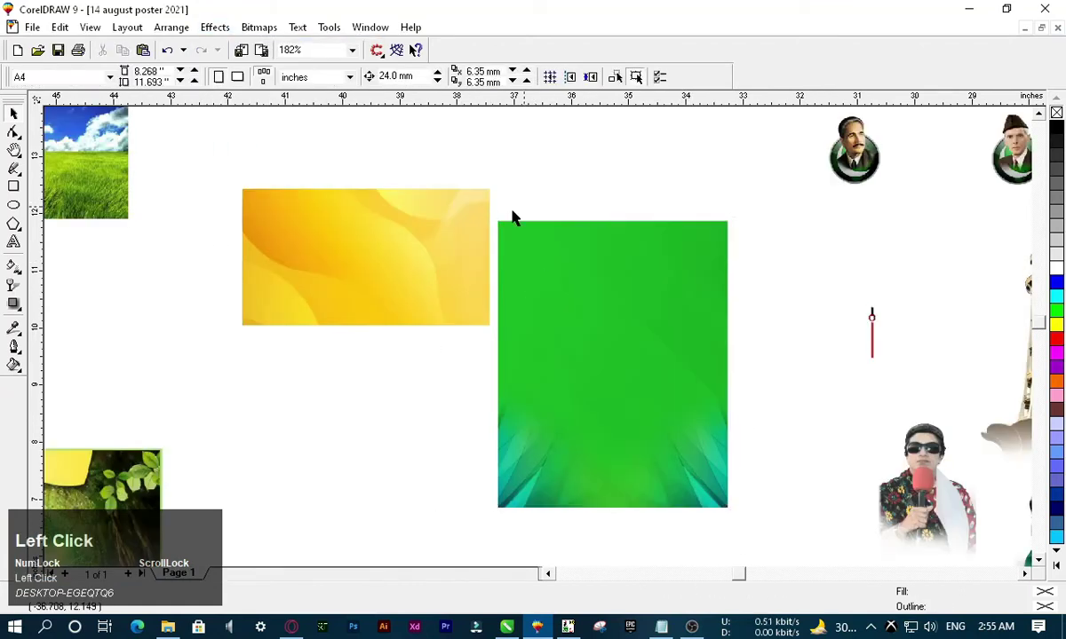
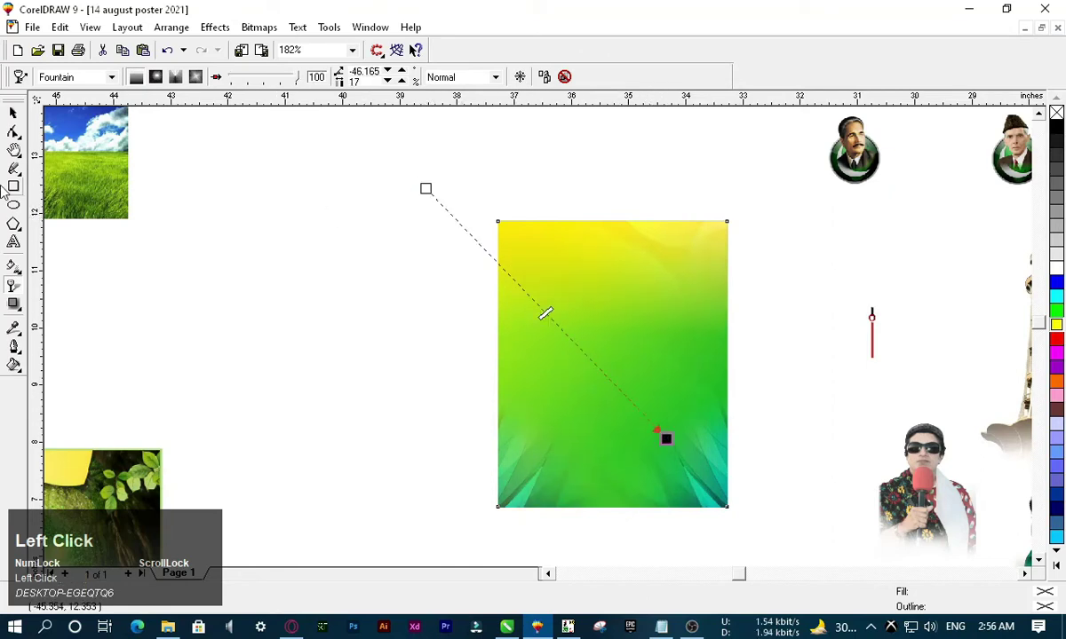
key(F3)
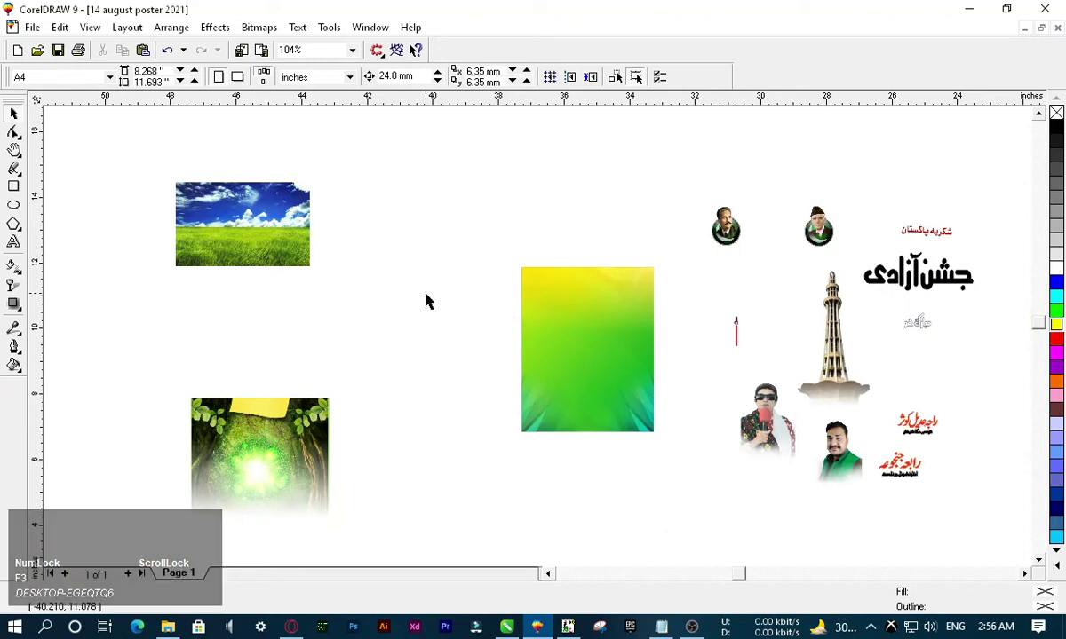
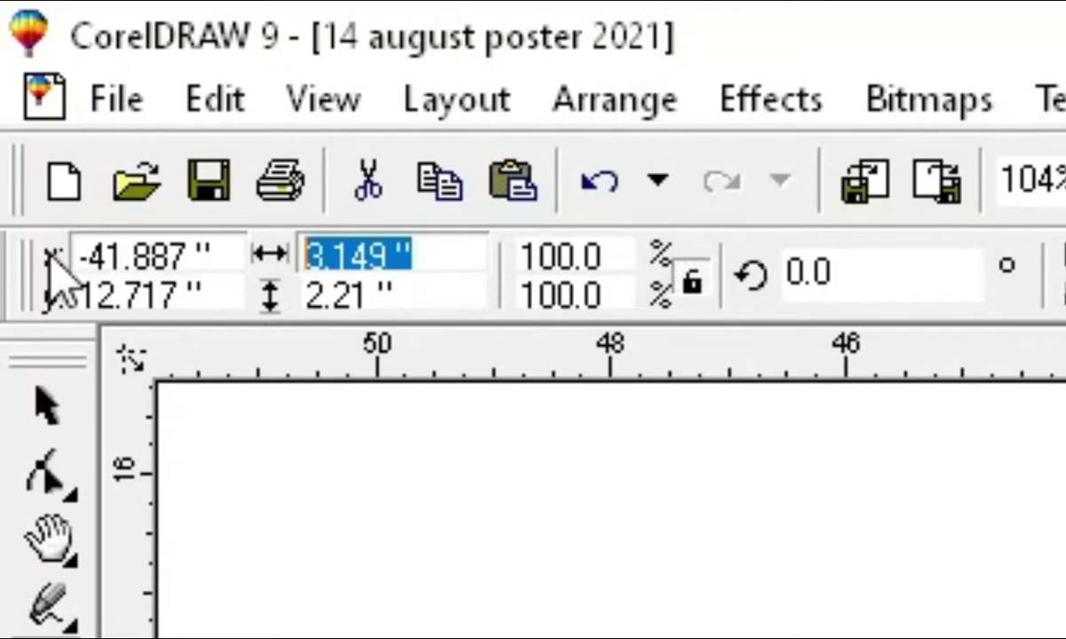
- Size a 4x5 inch rectangle and clip the forest-tunnel bitmap into the top of the poster background
key(Return)
click(19, 117)
key(shift+Page_Up)
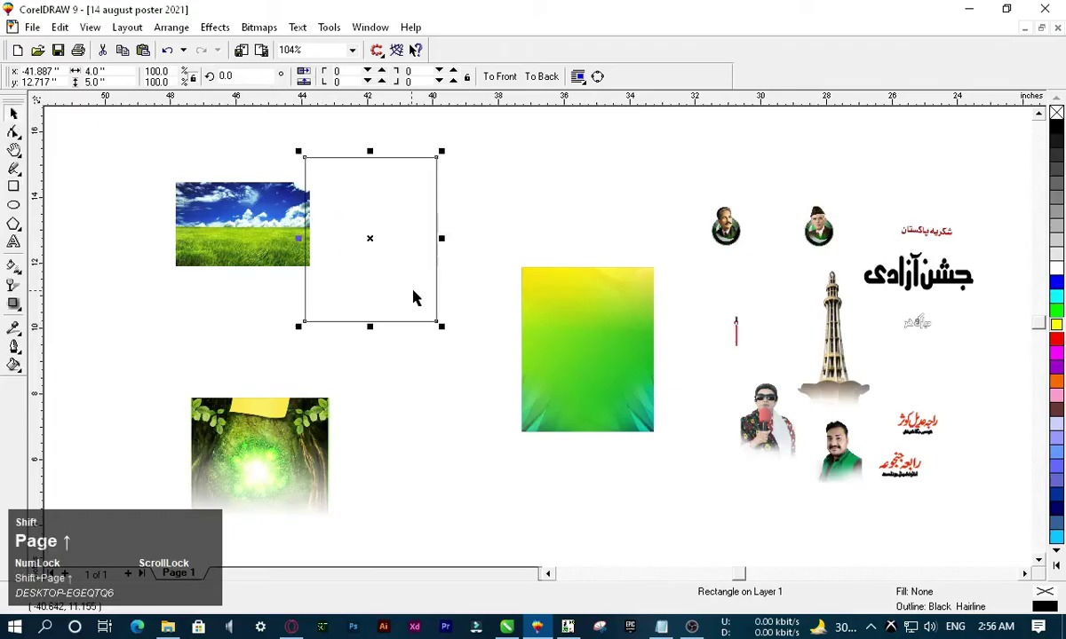
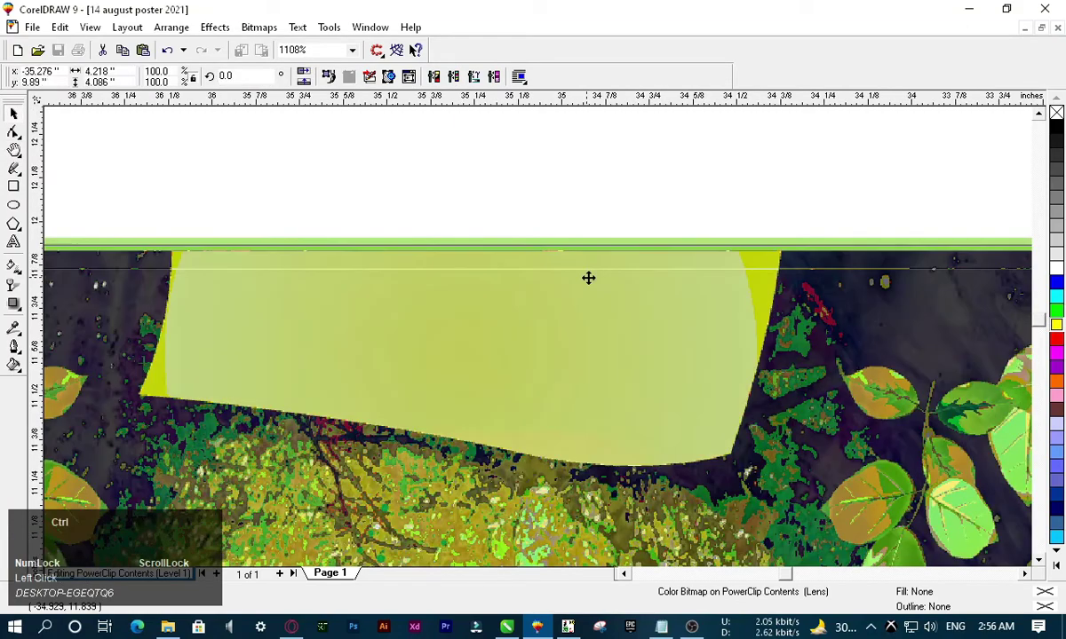
key(F3)
right_click(606, 303)
click(680, 270)
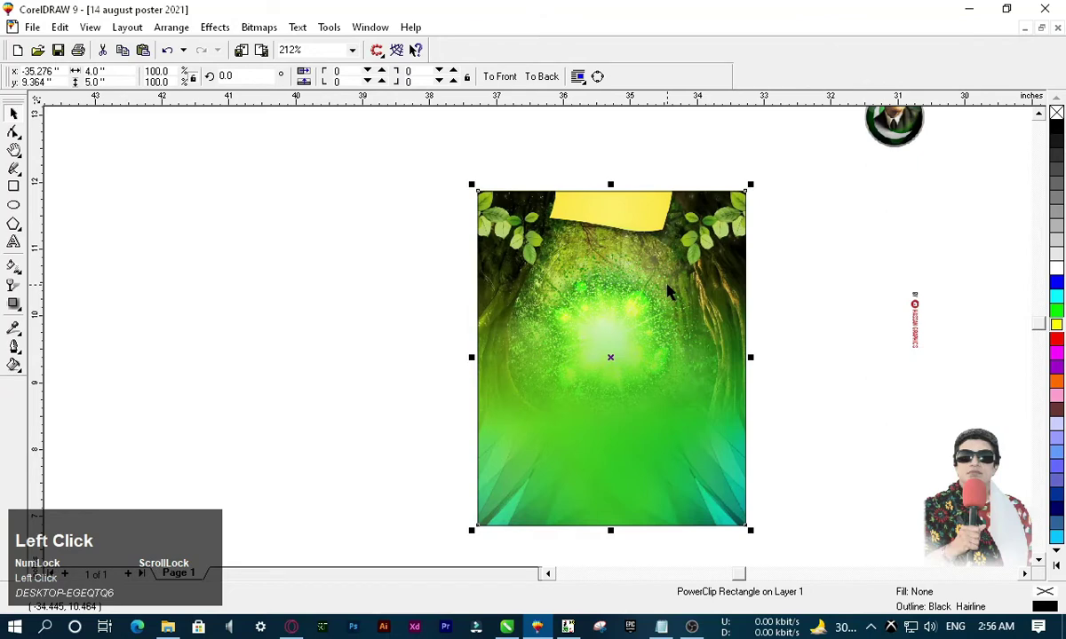
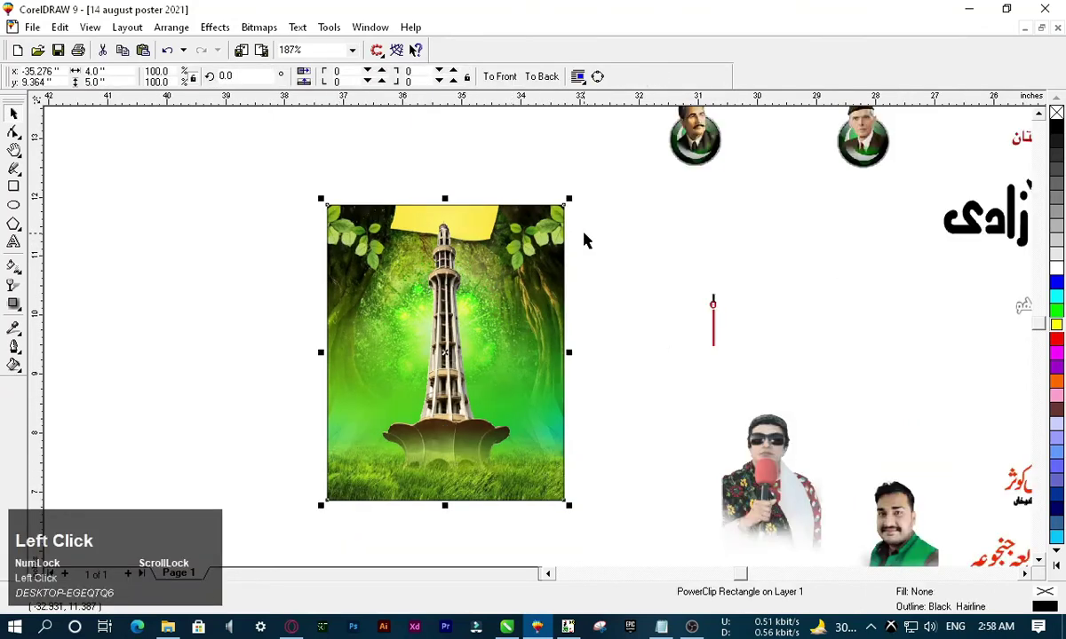
- Position the Minar-e-Pakistan tower on a grassy base in the middle of the poster background
key(shift+F2)
click(747, 179)
key(F3)
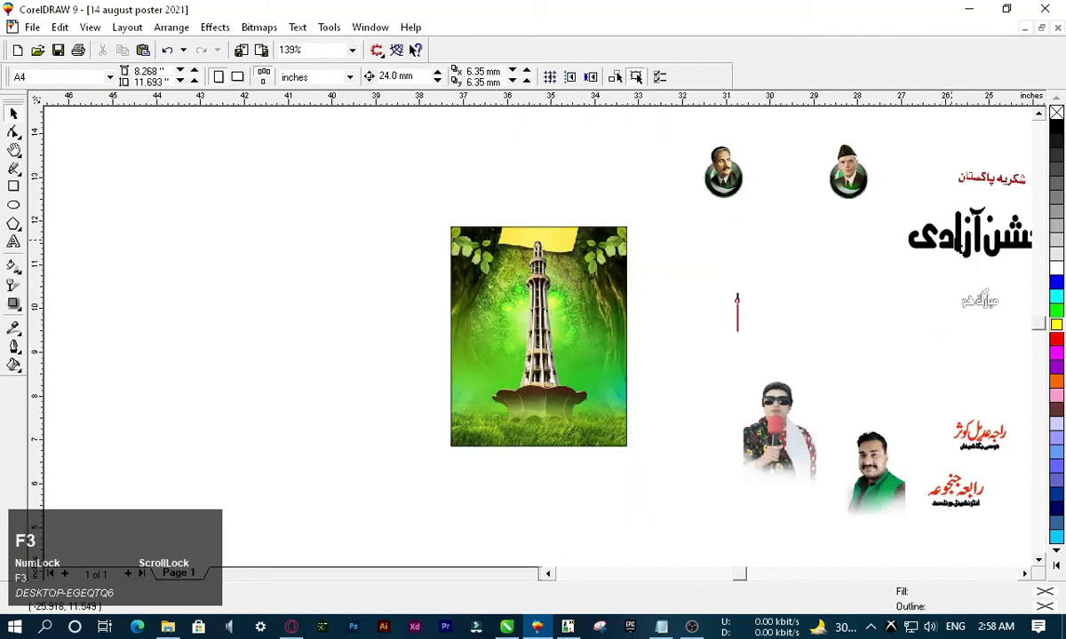
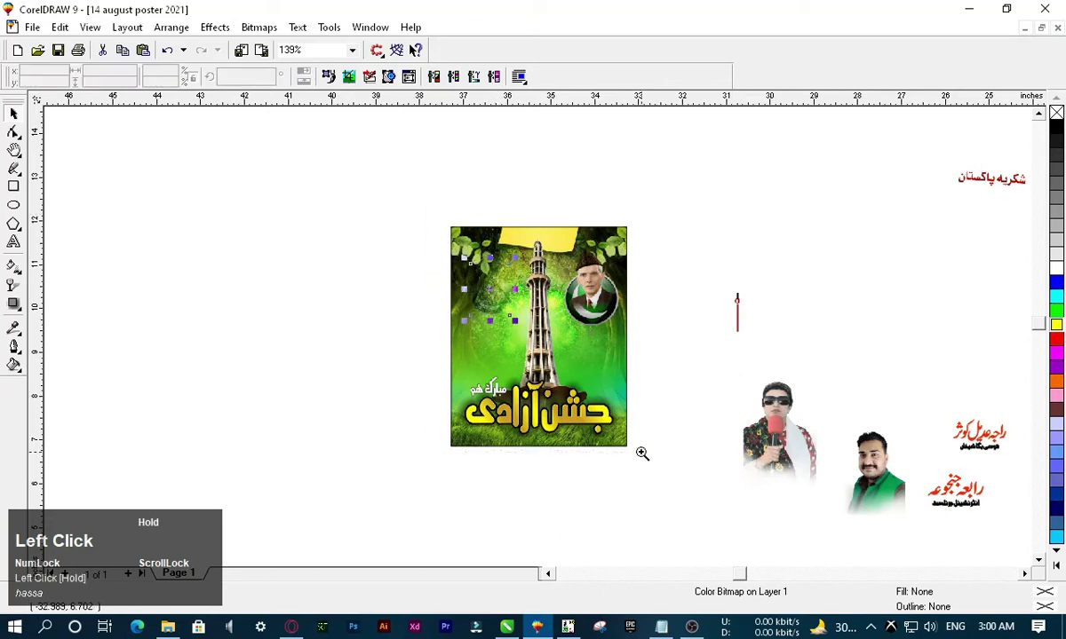
- Place the two portraits and Jashn-e-Azadi title, then give the portraits a drop shadow at opacity 100
key(shift+Page_Up)
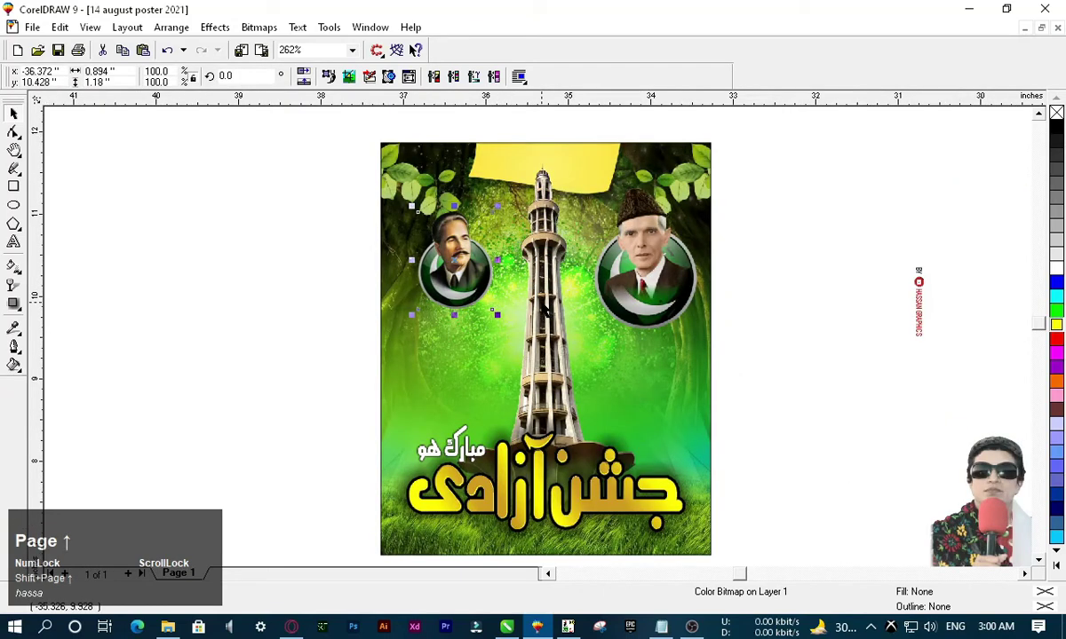
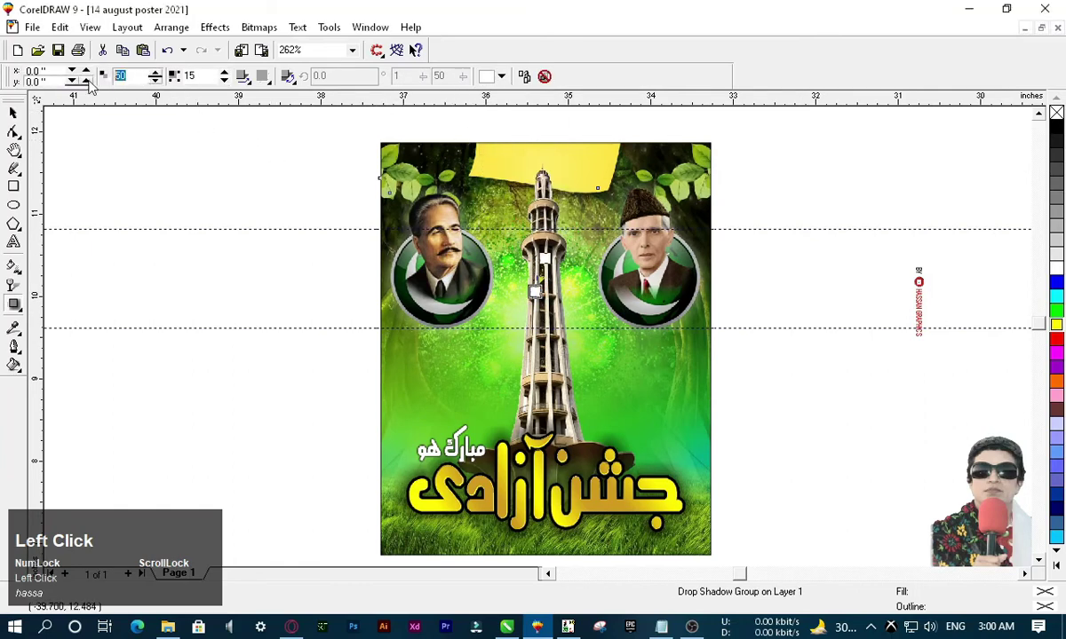
text(10)
key(Return)
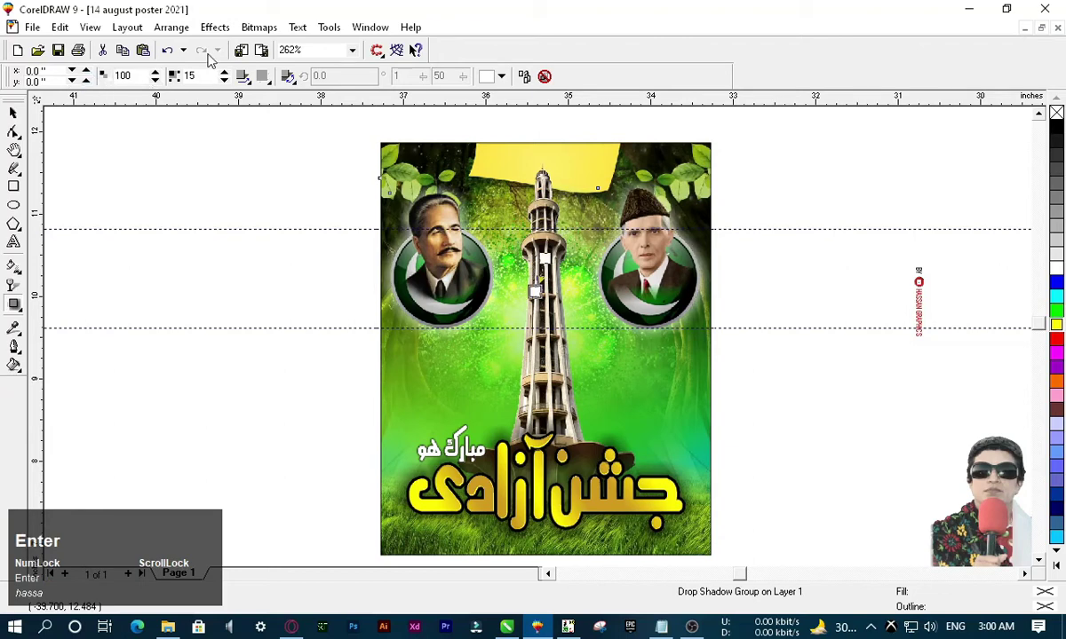
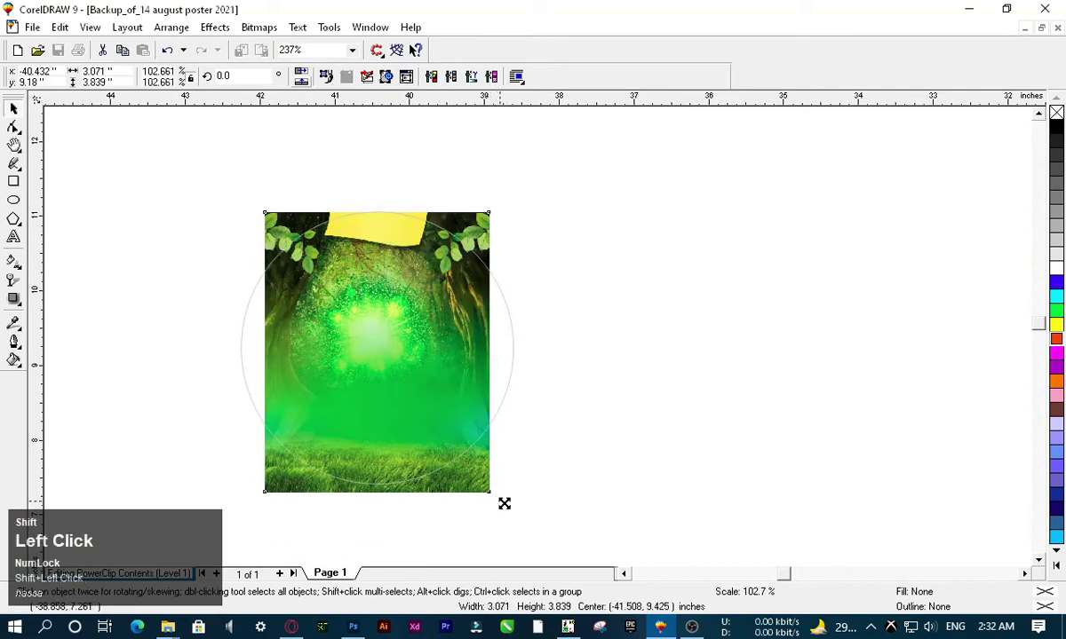
- Clip the forest into the circle and add the enlarged man's portrait with the yellow Jashn-e-Azadi title in front
right_click(444, 238)
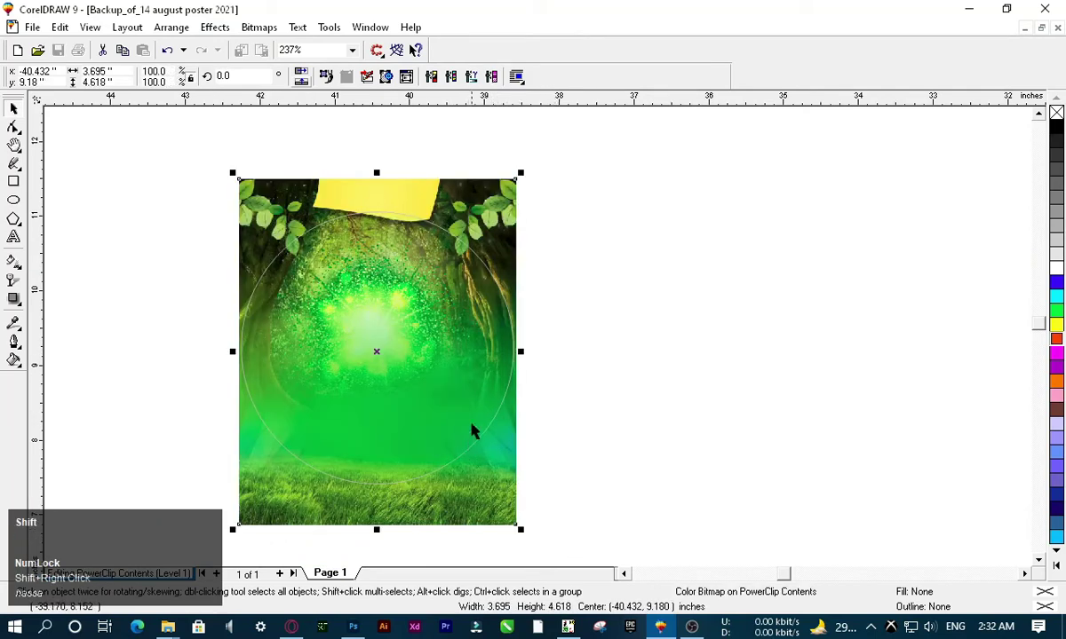
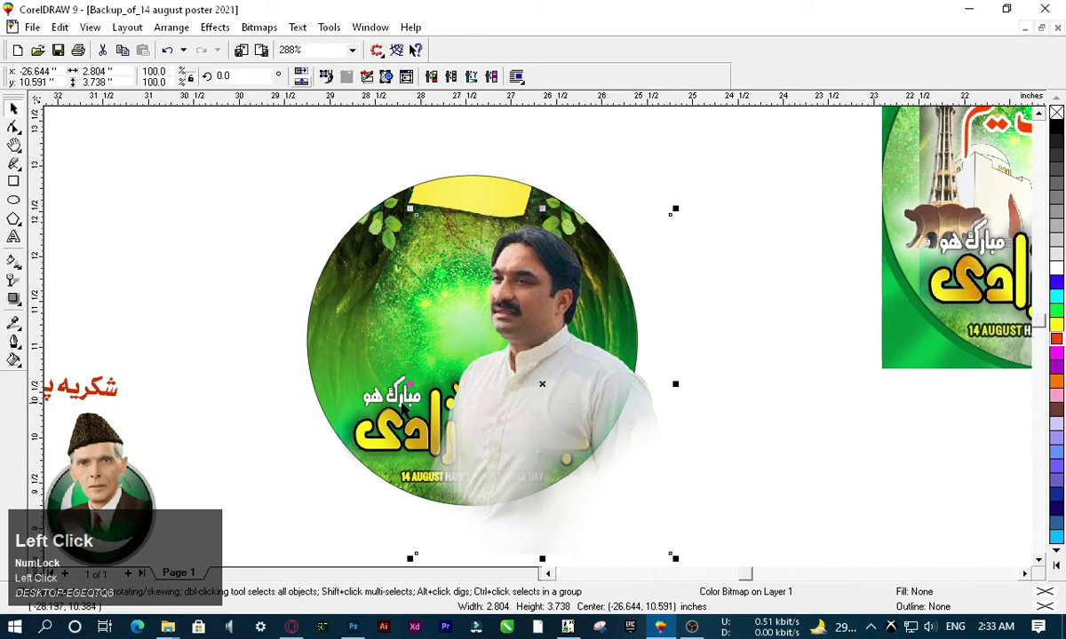
key(shift+Page_Up)
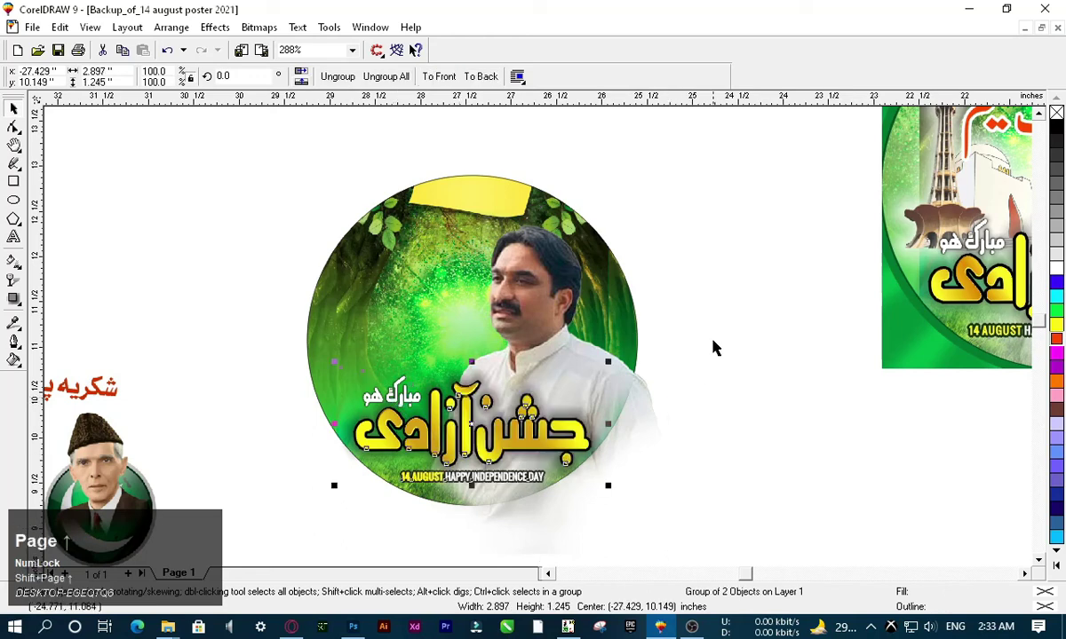